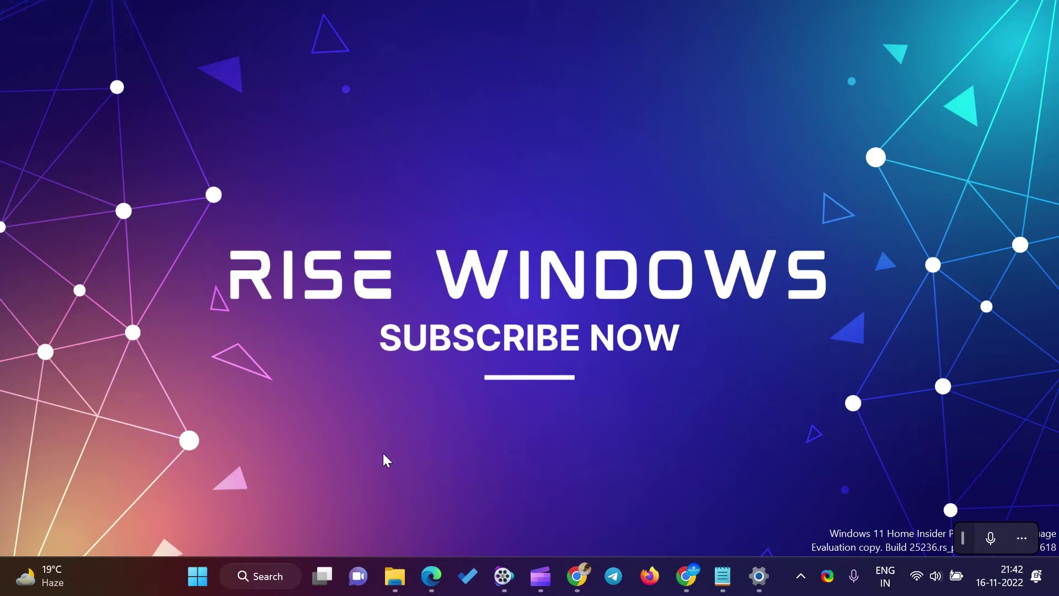
# - Search Windows for "weather" so the Weather app shows as best match
pyautogui.click(266, 586)
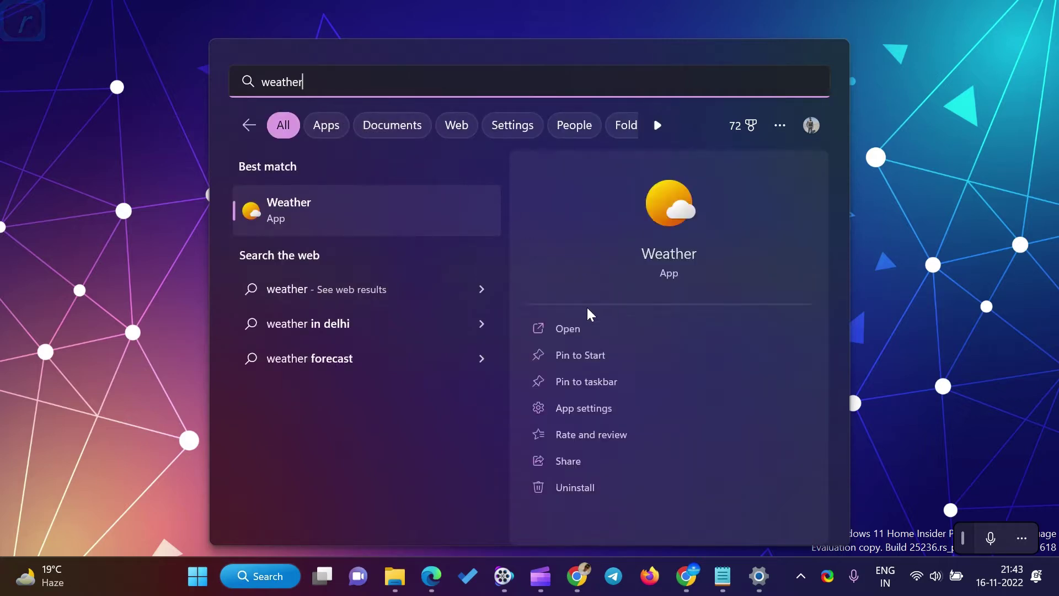
# - Launch the Weather app from the search results
pyautogui.click(572, 335)
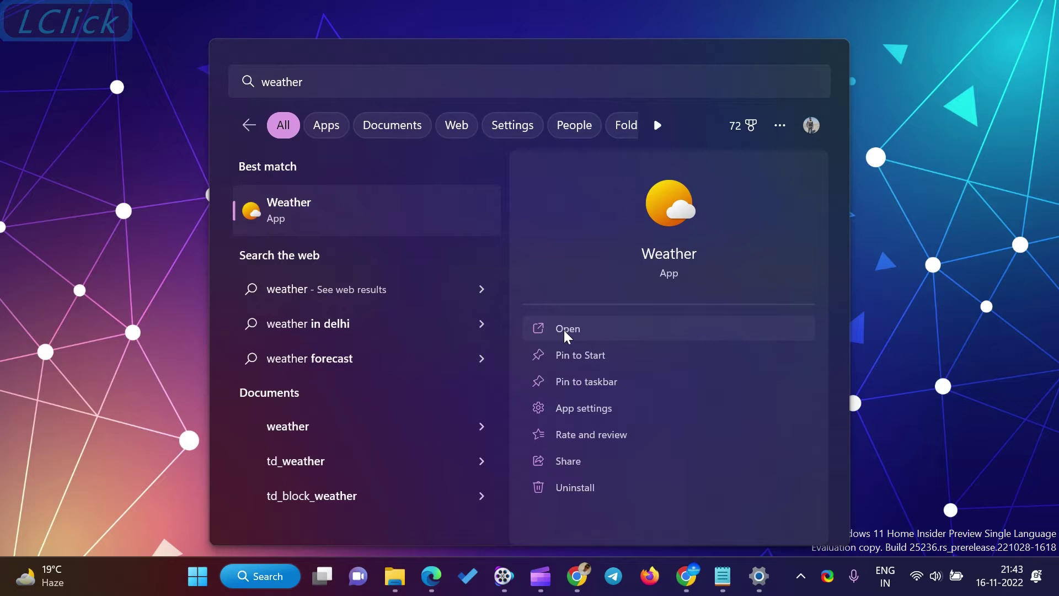
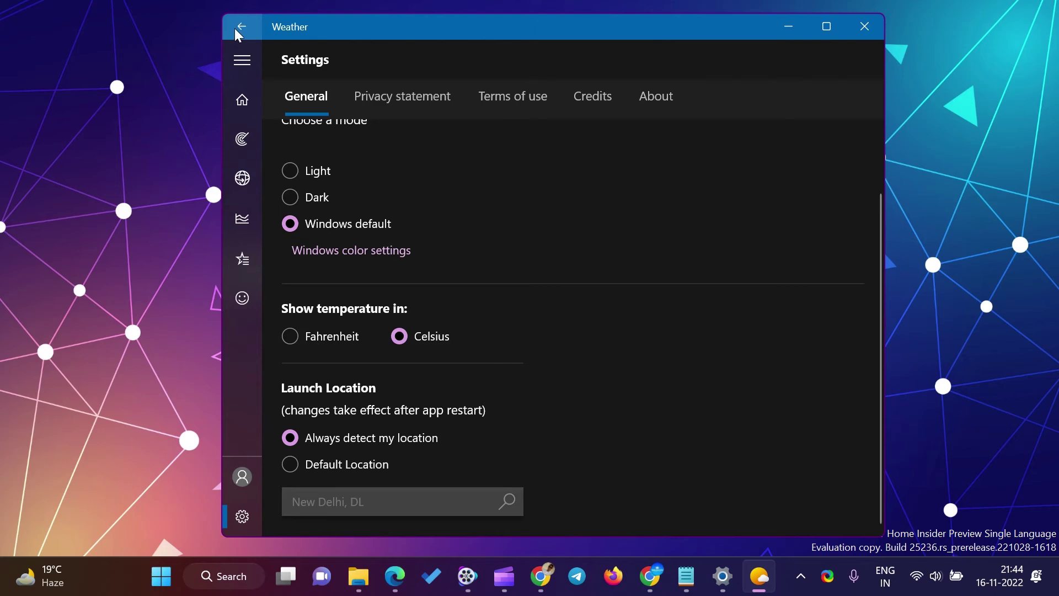
# - Show New Delhi's Day Details for Wednesday 16 — sunrise, moon phase, humidity
pyautogui.click(242, 34)
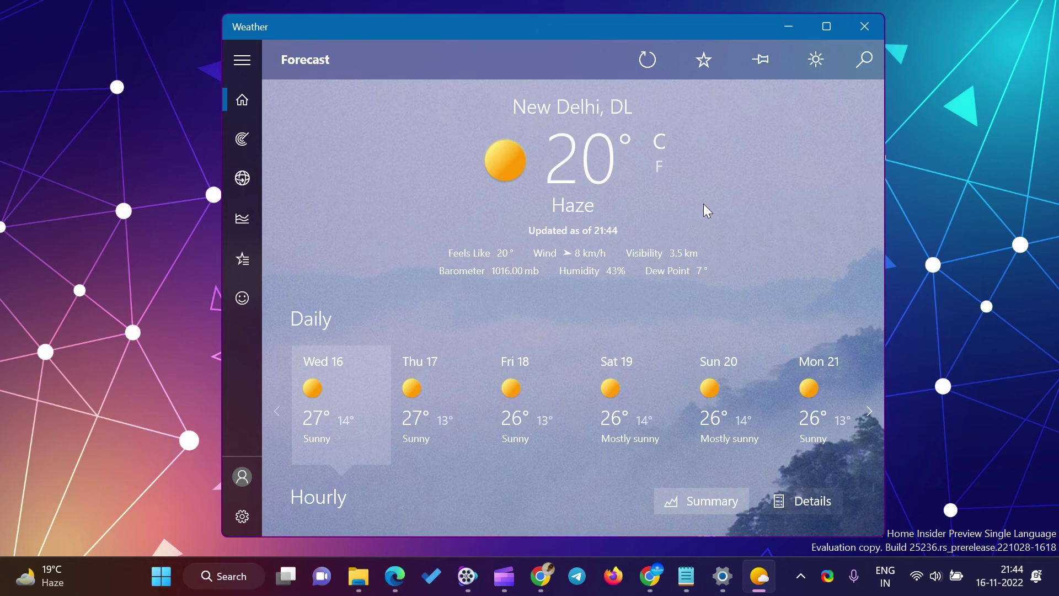
pyautogui.click(704, 287)
pyautogui.scroll(-3)
pyautogui.scroll(-3)
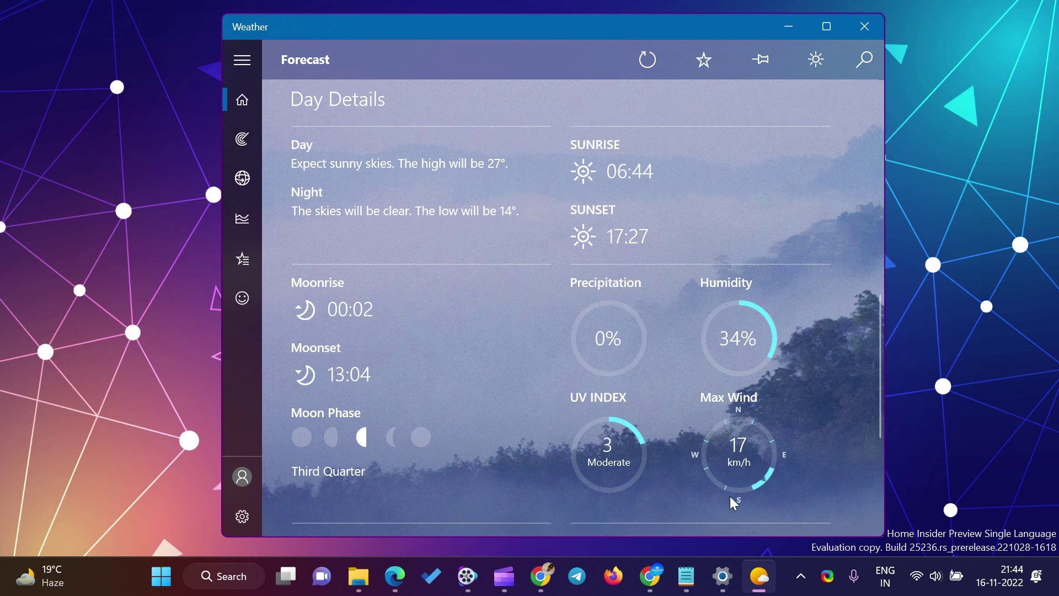
pyautogui.scroll(-3)
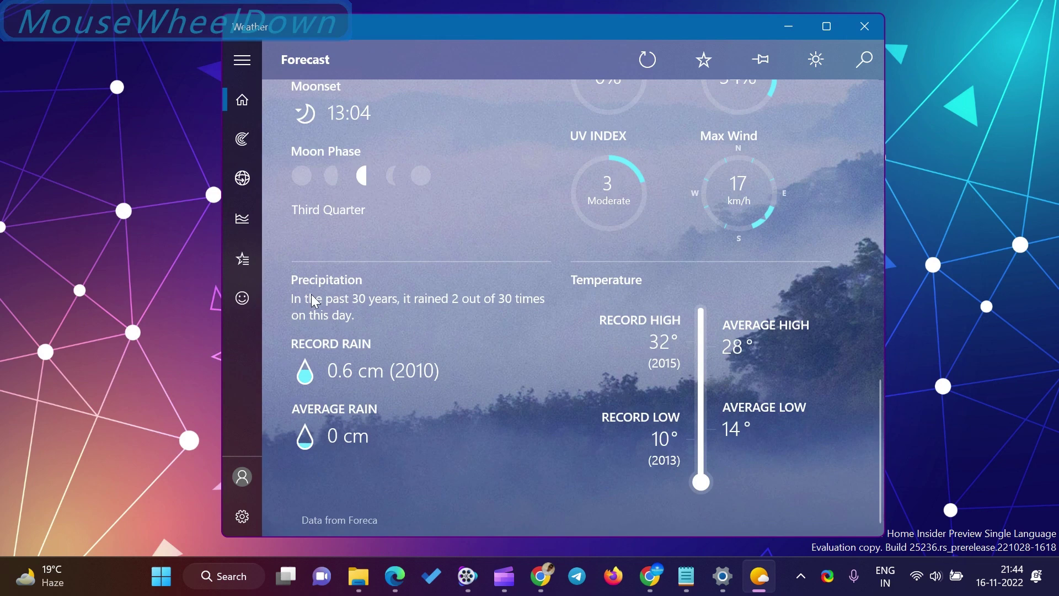